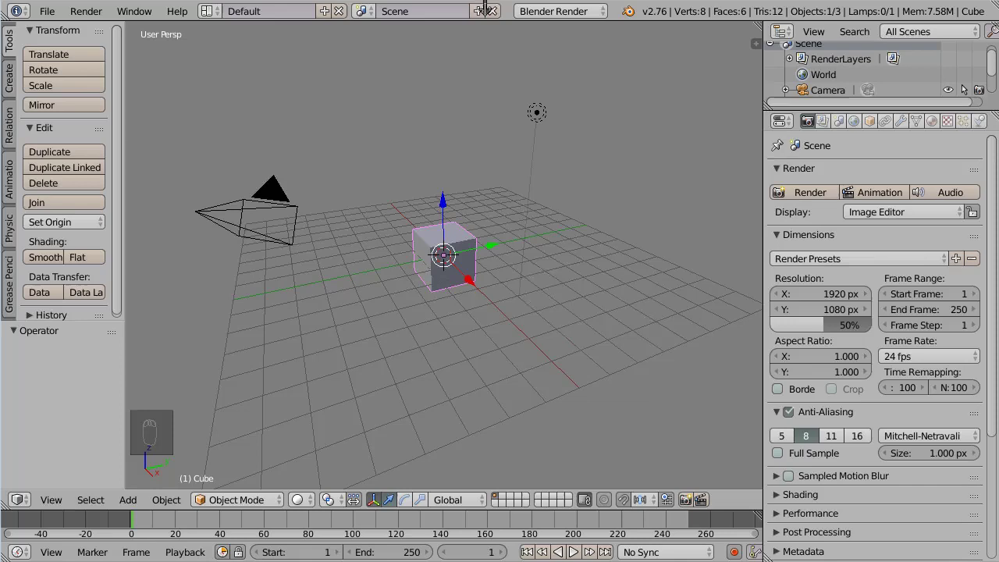
Step: Show the 3D viewport's Properties sidebar (N) with the cube's transform values
{"action": "key", "text": "n"}
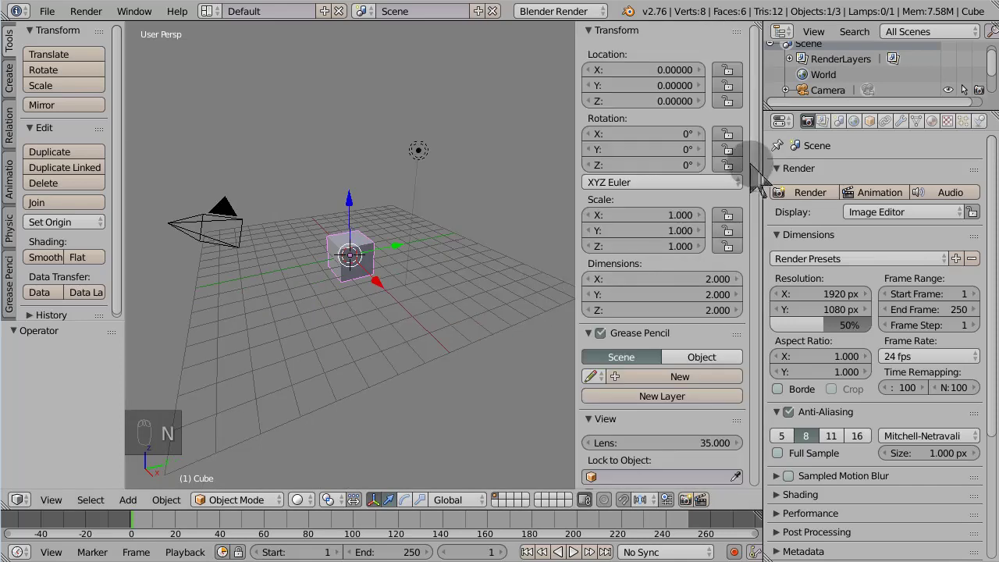
Step: Enable Background Images in the sidebar and expand its settings panel
{"action": "left_click_drag", "start_coordinate": [764, 181], "coordinate": [760, 346]}
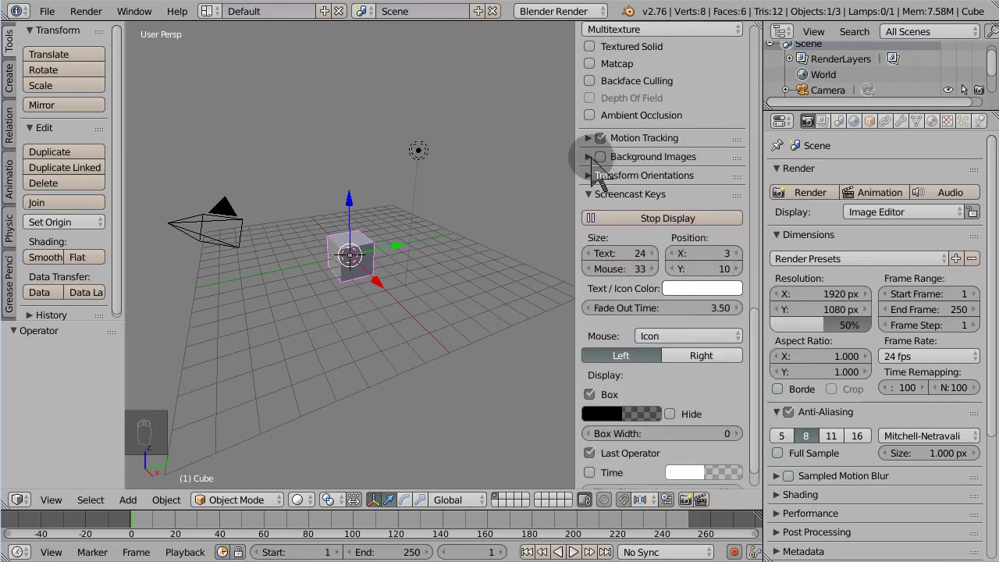
{"action": "left_click_drag", "start_coordinate": [606, 172], "coordinate": [595, 173]}
{"action": "left_click_drag", "start_coordinate": [595, 173], "coordinate": [623, 196]}
Step: Load the toilets pictogram PNG as a background image shown only in Top view
{"action": "left_click", "coordinate": [630, 198]}
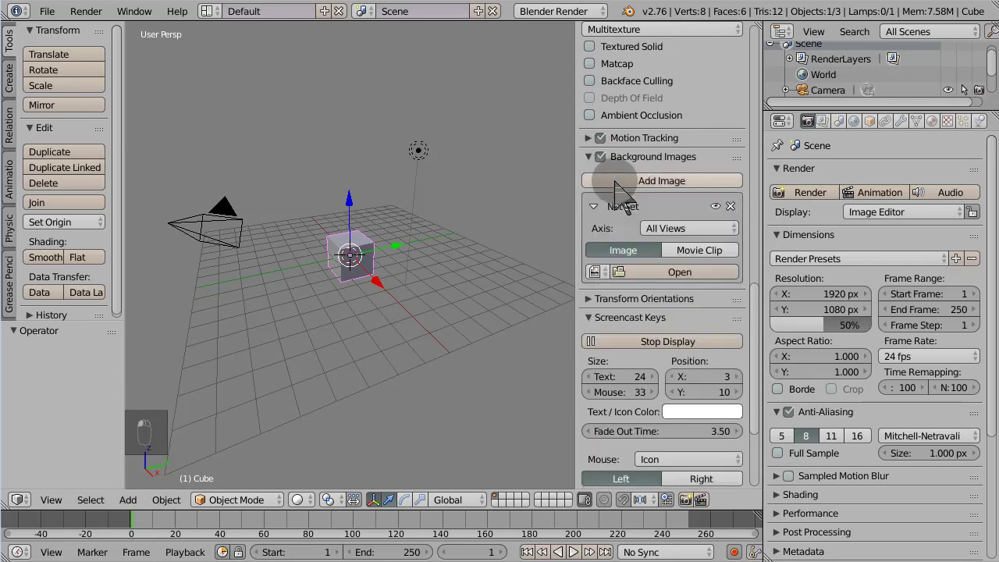
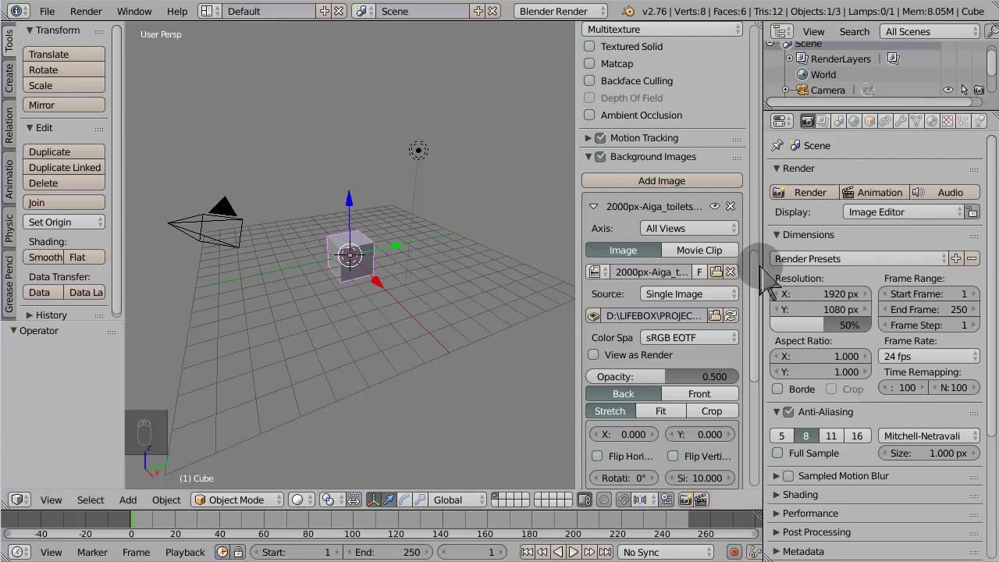
{"action": "left_click", "coordinate": [741, 202]}
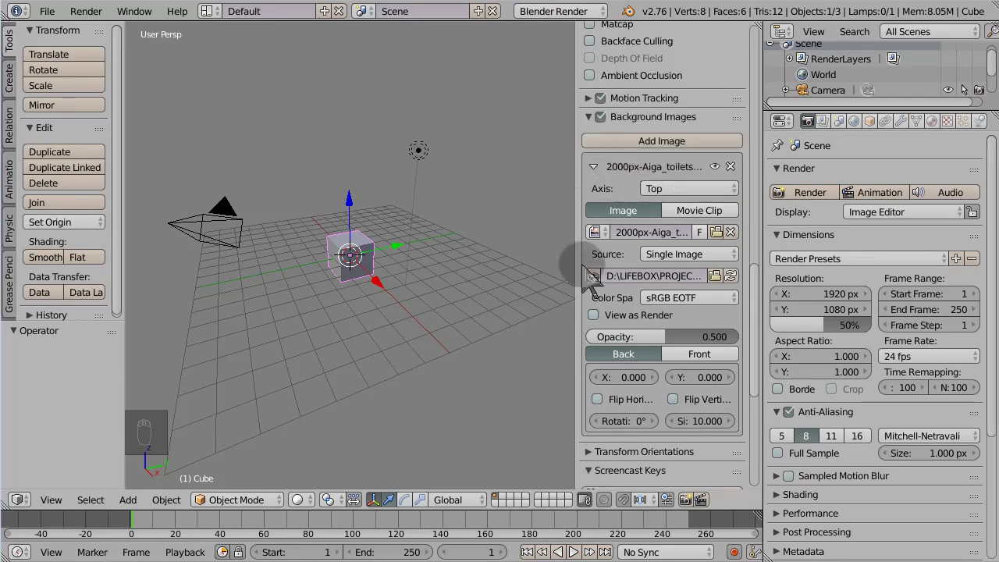
Step: Switch to Top orthographic view, zoomed in so the pictogram shows behind the cube
{"action": "key", "text": "KP_7"}
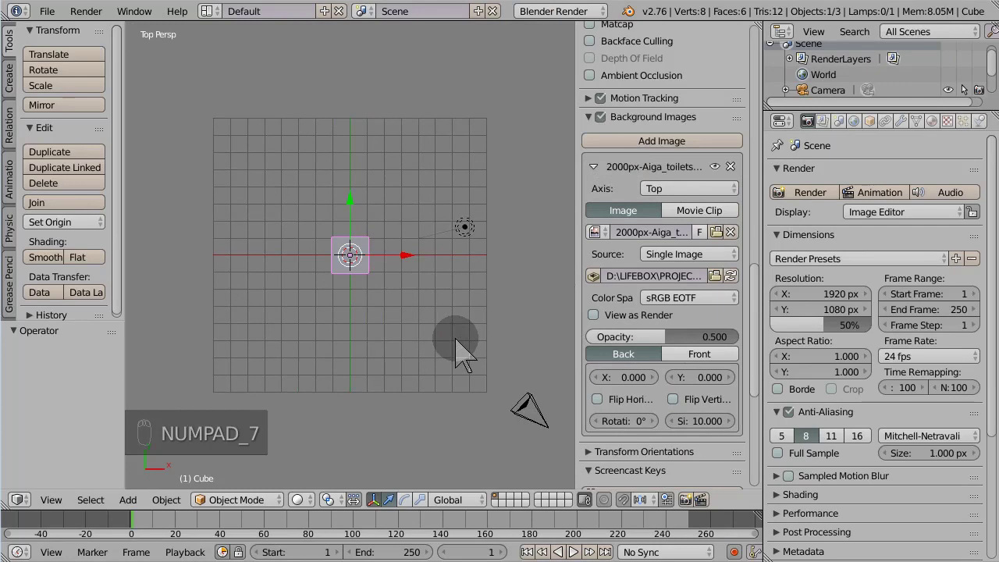
{"action": "left_click_drag", "start_coordinate": [392, 277], "coordinate": [392, 279]}
{"action": "key", "text": "KP_5"}
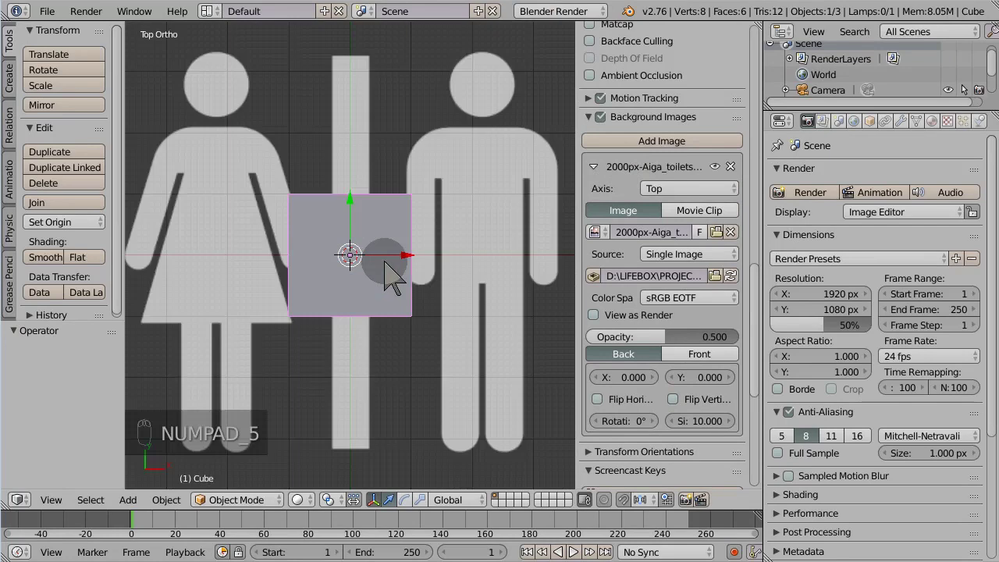